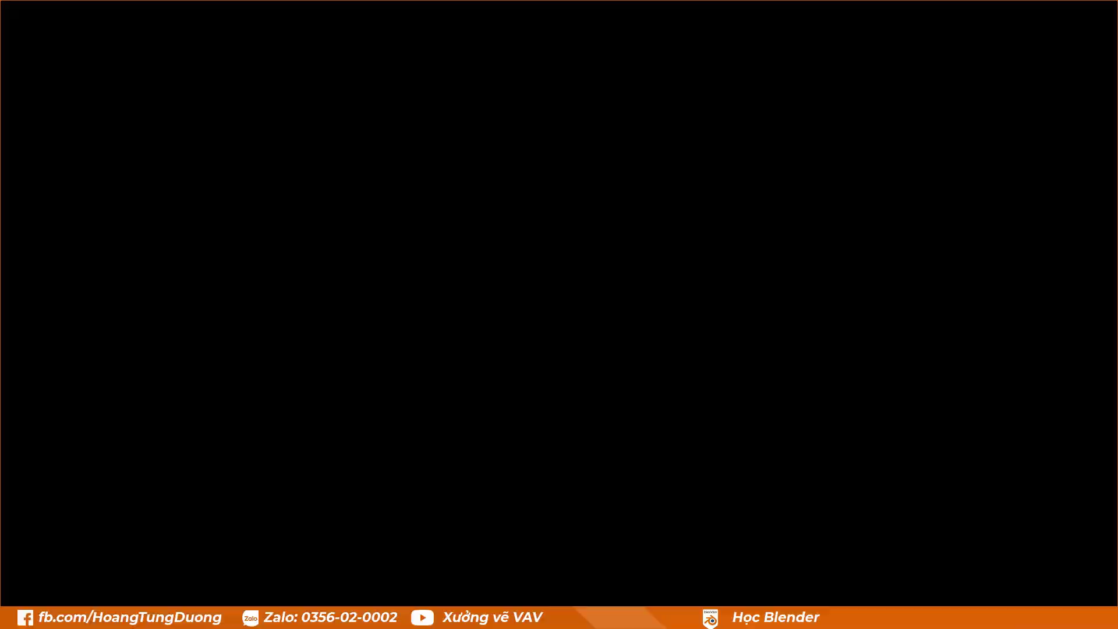
Add a new UV sphere, Sphere.001, at the world origin.
click(381, 427)
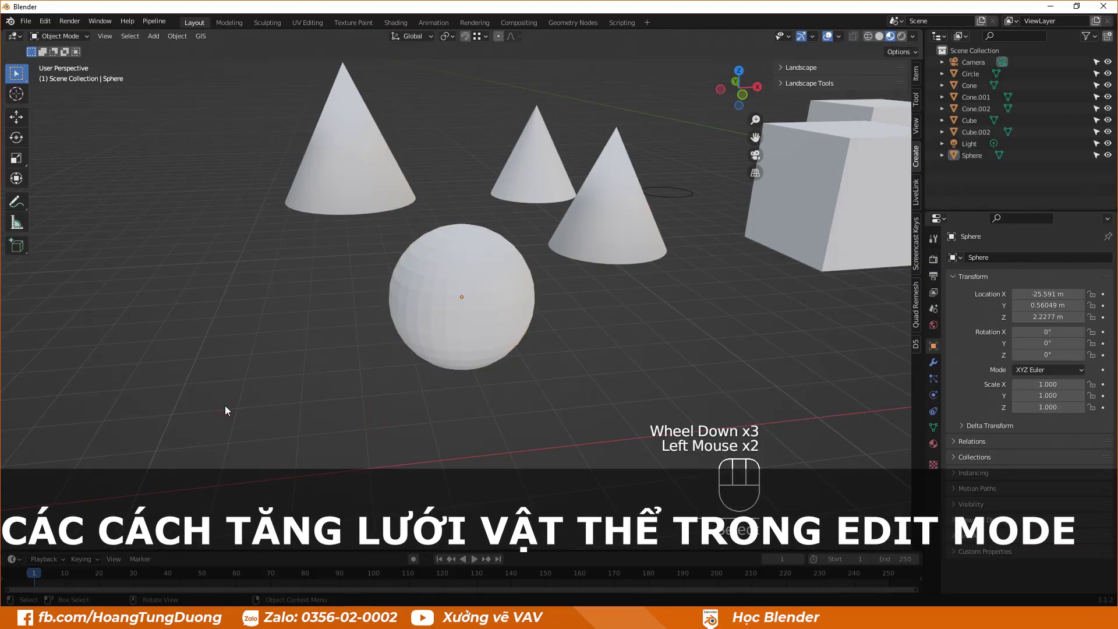
key(shift+a)
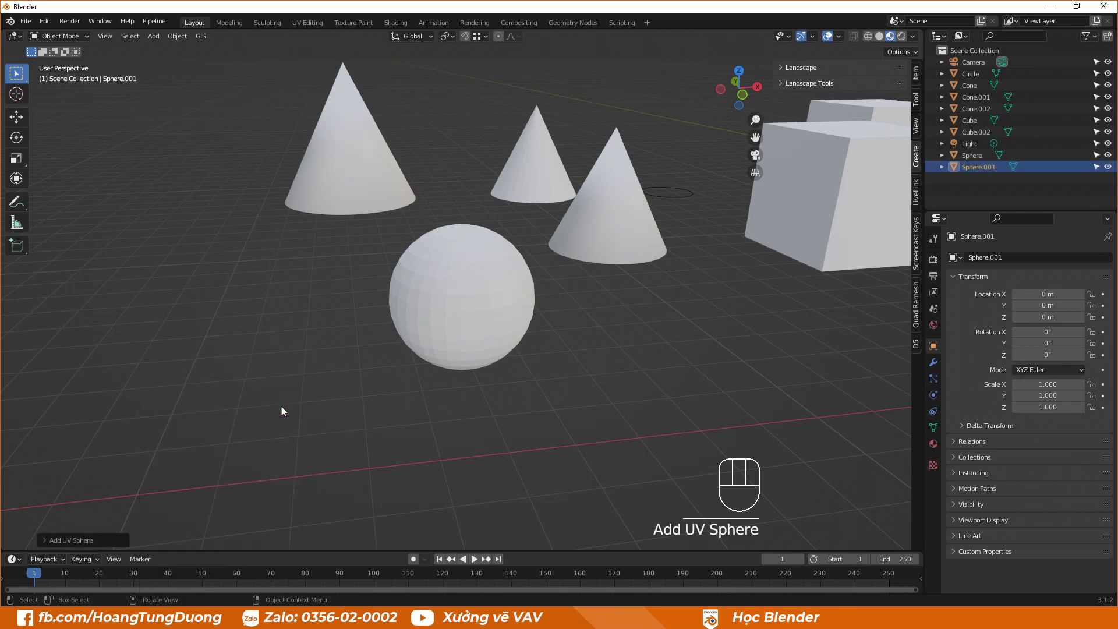
Show the sphere's creation settings: 32 segments, 16 rings, 1 m radius.
click(50, 542)
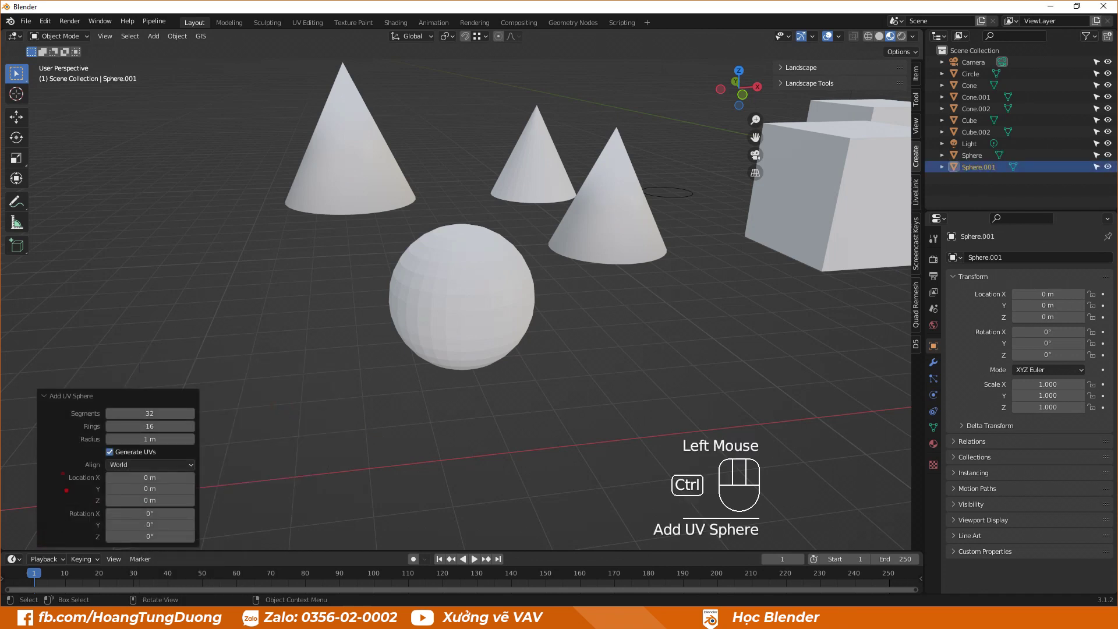
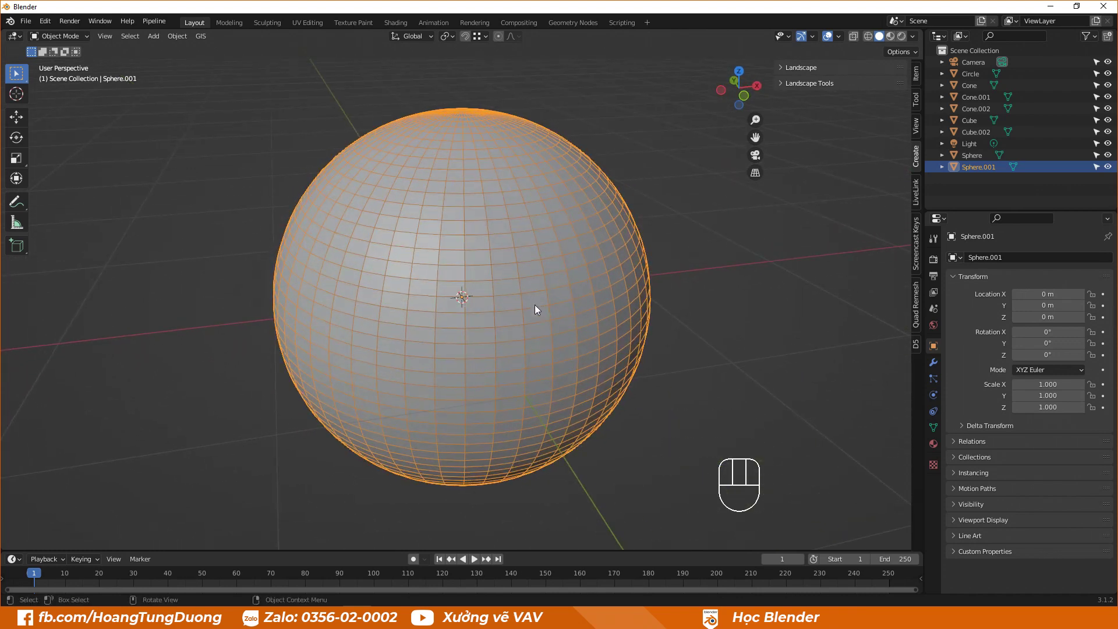
click(675, 275)
click(536, 266)
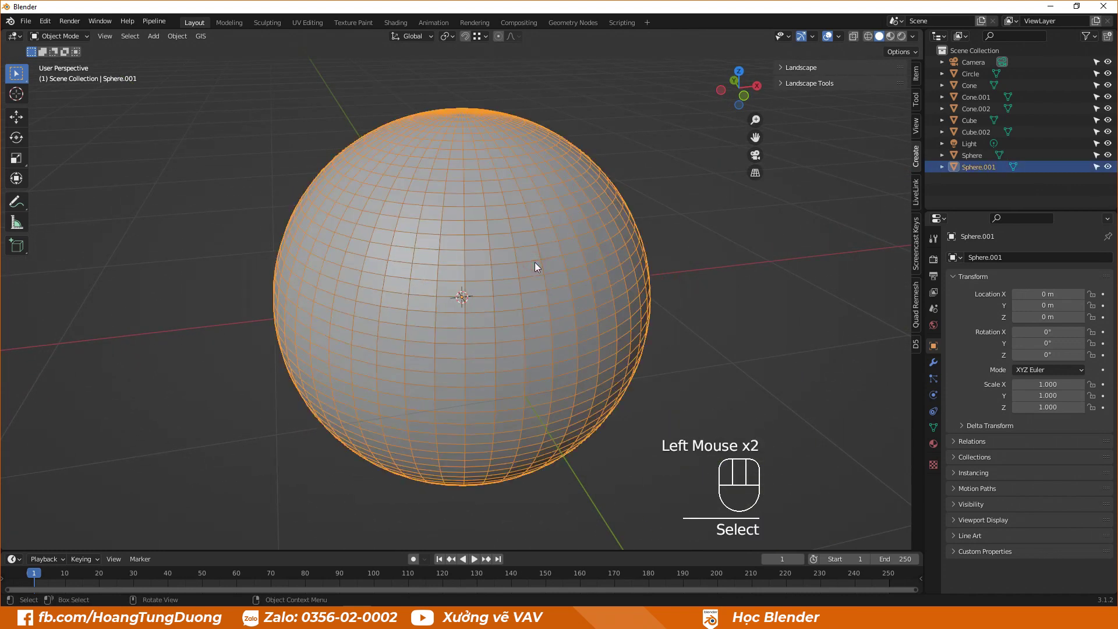
drag(536, 266, 686, 279)
click(686, 279)
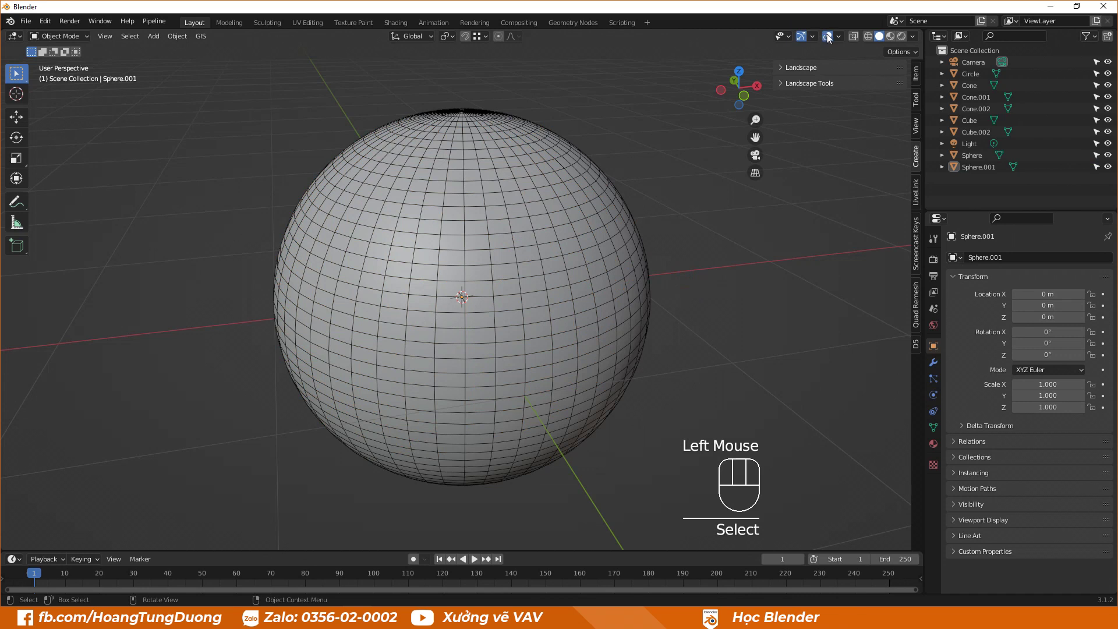
click(849, 39)
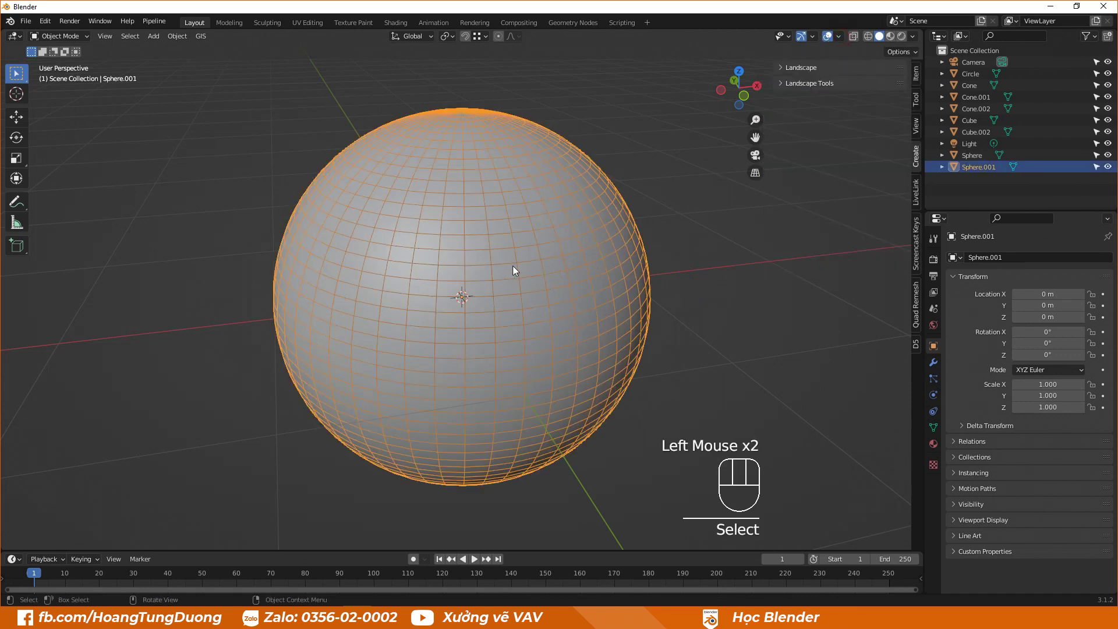
click(662, 280)
drag(544, 250, 683, 289)
drag(682, 289, 687, 300)
drag(690, 293, 581, 274)
click(581, 274)
click(590, 273)
scroll(up, 3)
scroll(down, 3)
middle_click(603, 279)
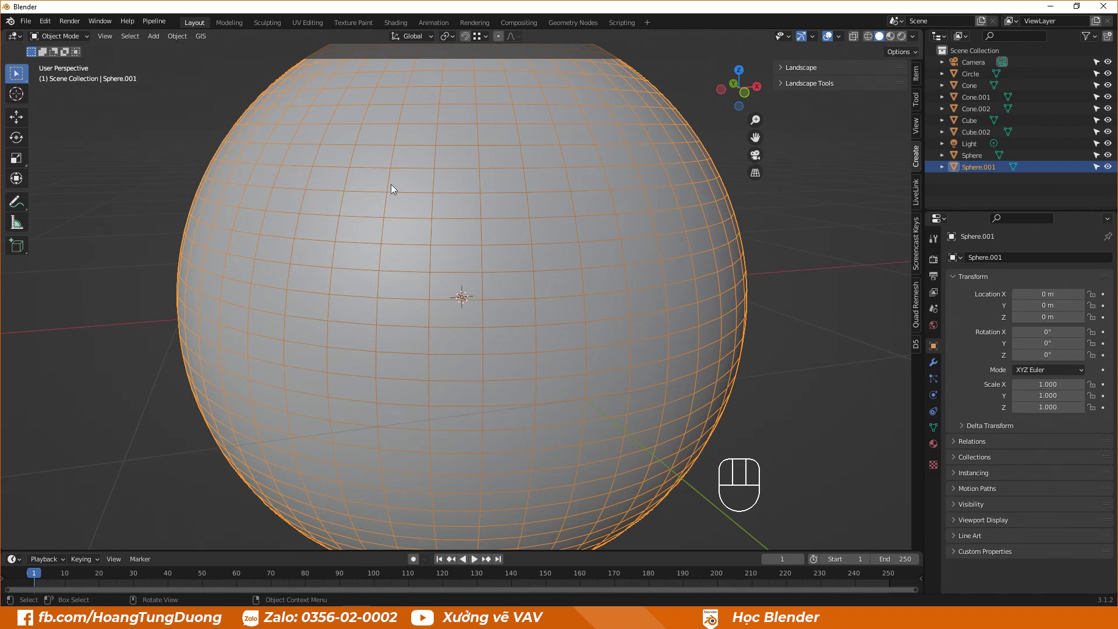
Enter Edit Mode on Sphere.001 with vertex selection and all vertices selected.
key(Tab)
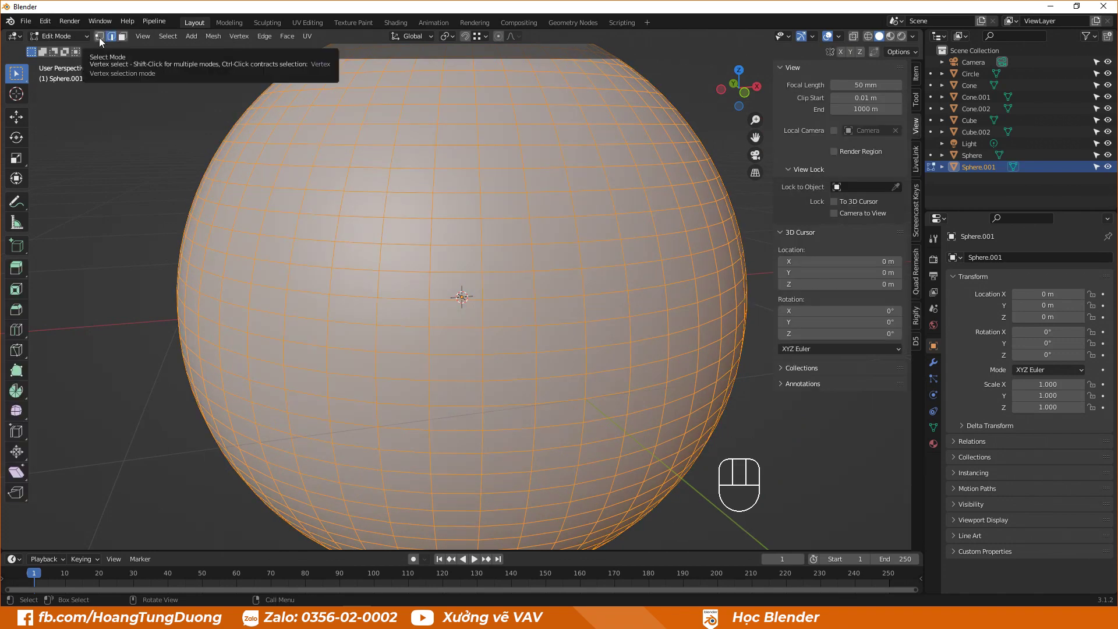
key(ctrl+1)
middle_click(108, 38)
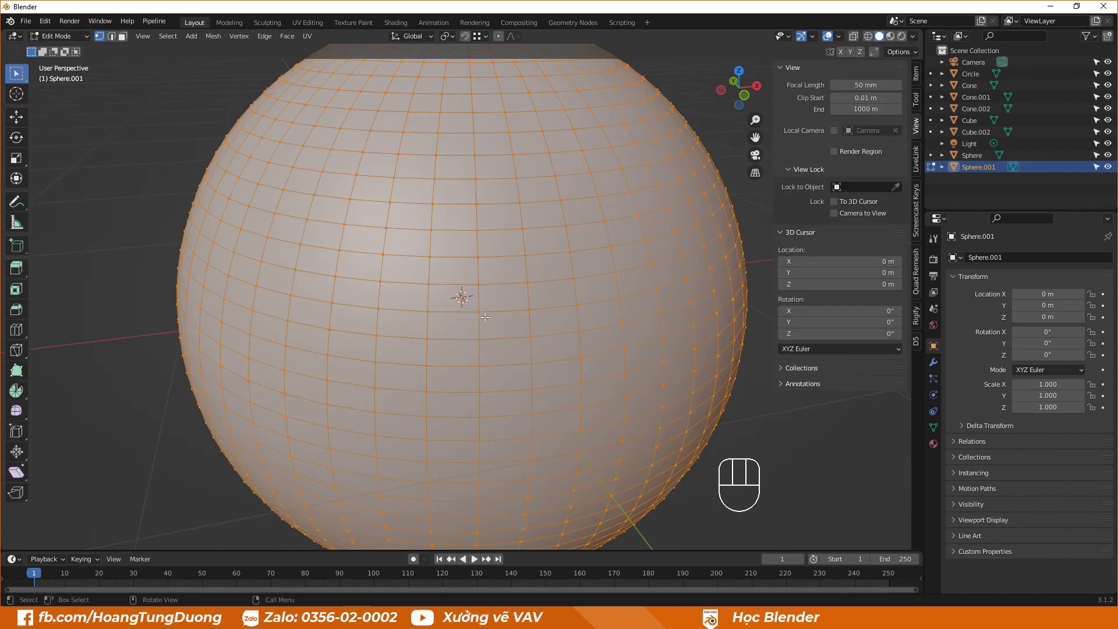
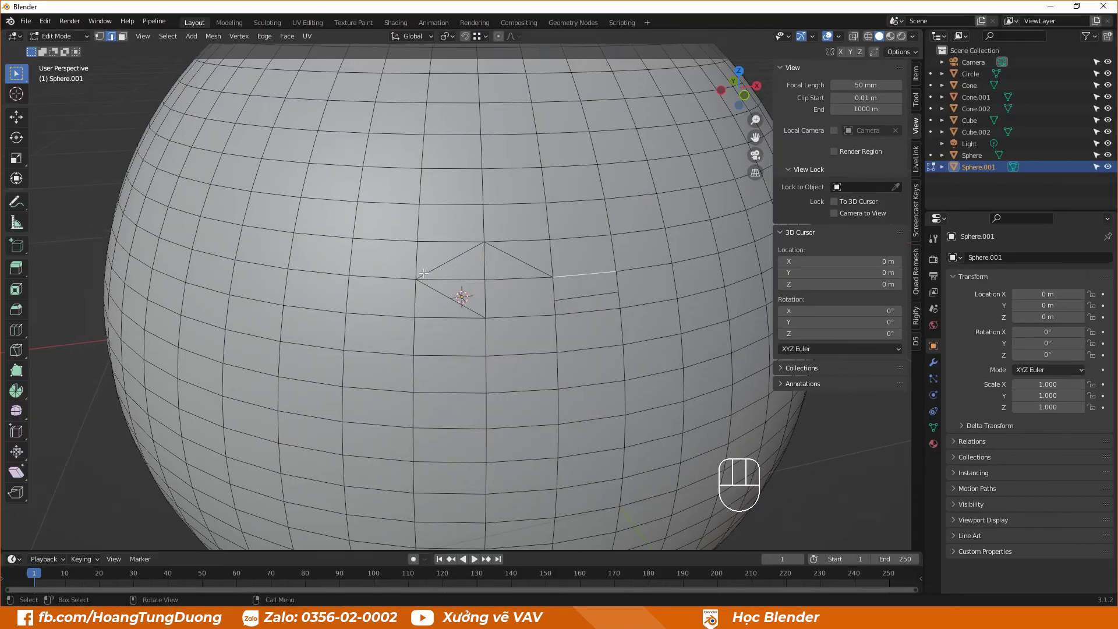
Knife-cut an irregular loop of edges around the diamond patch, then preview a loop cut.
key(k)
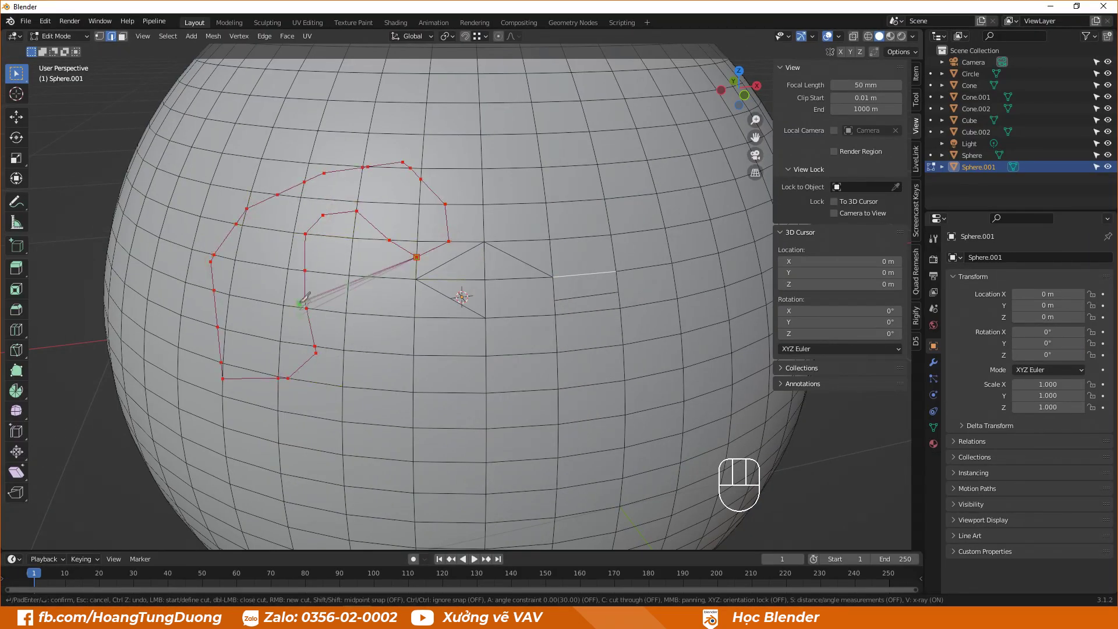
right_click(437, 236)
click(437, 235)
scroll(down, 3)
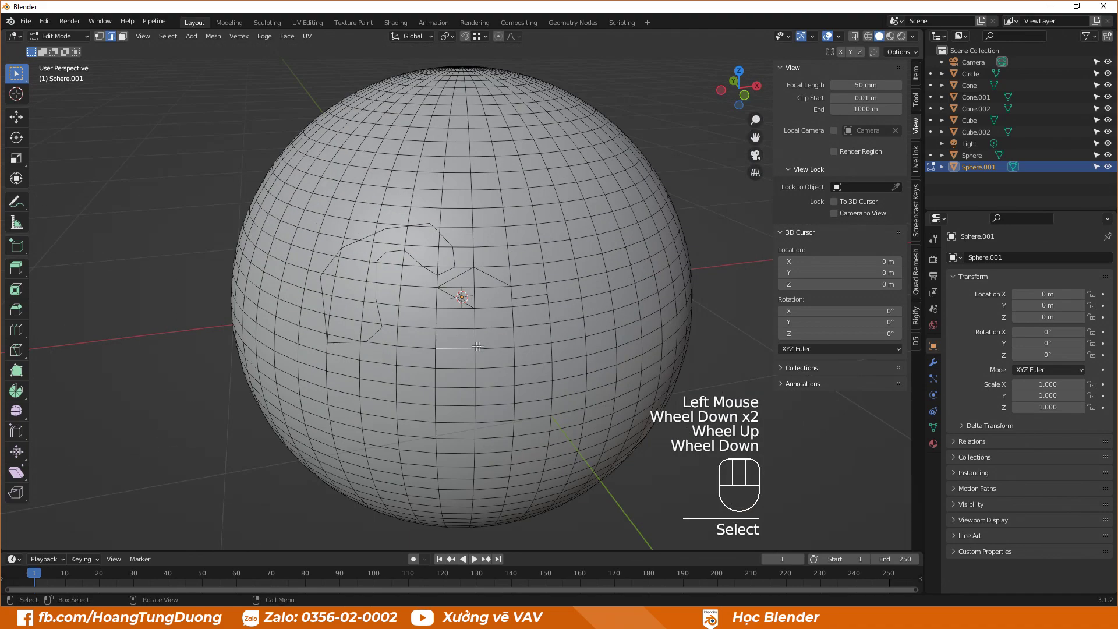
scroll(down, 3)
scroll(down, 3)
scroll(up, 3)
key(ctrl+r)
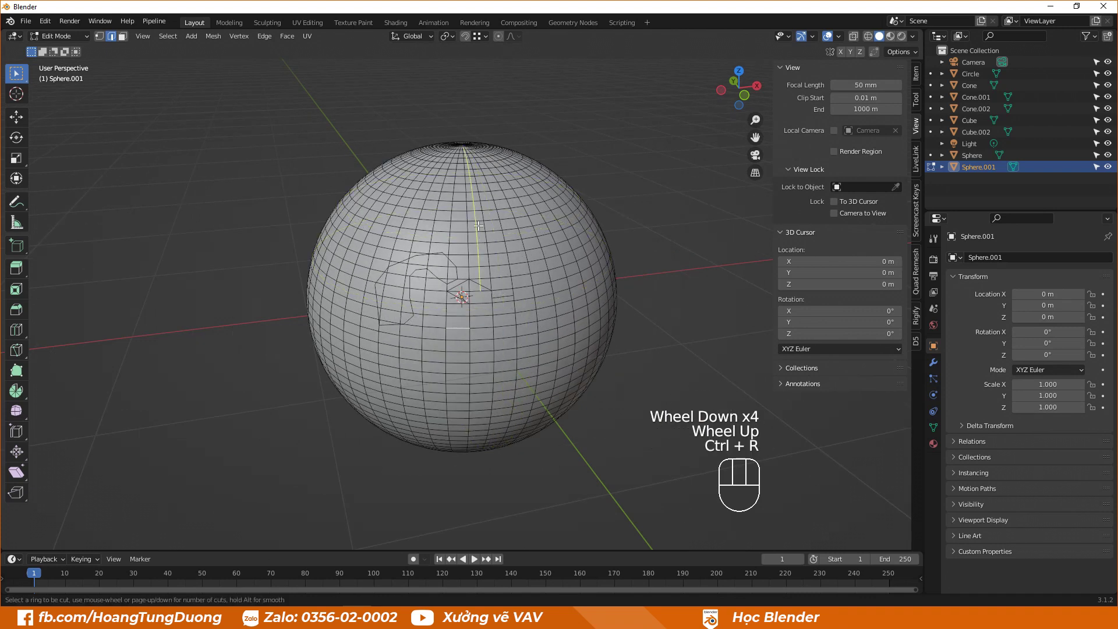
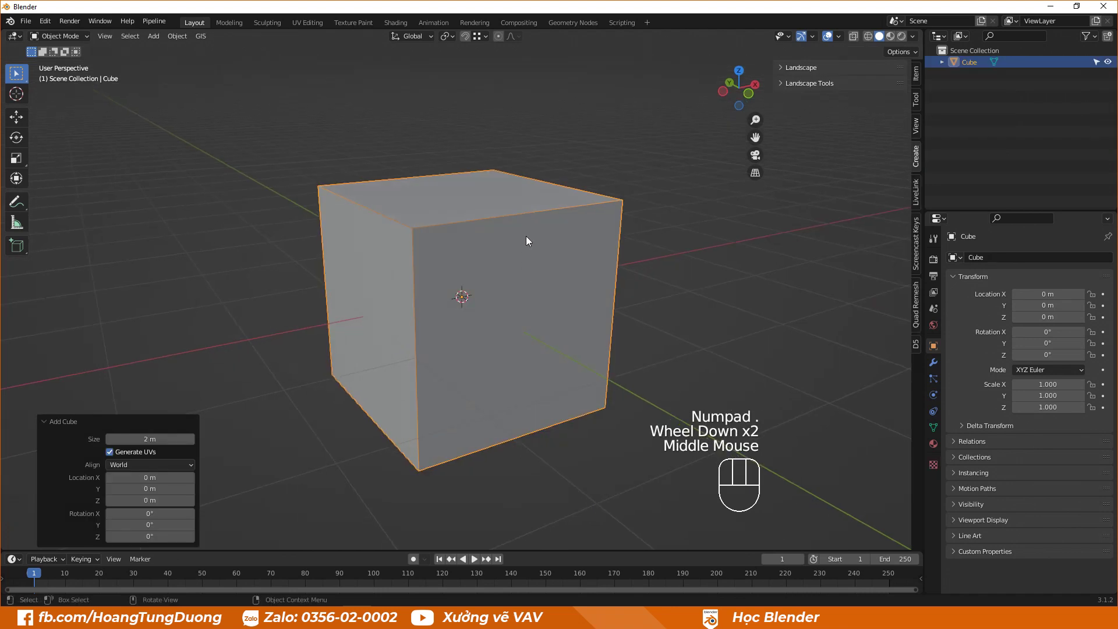
Start a fresh scene holding only the default cube at the origin.
key(F4)
drag(630, 208, 740, 220)
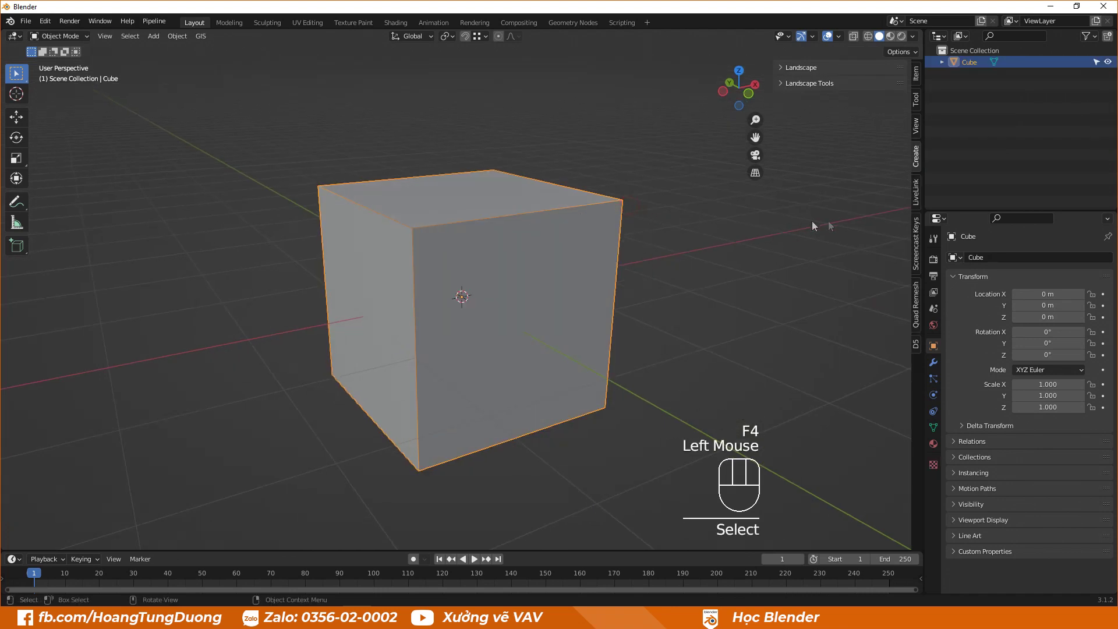
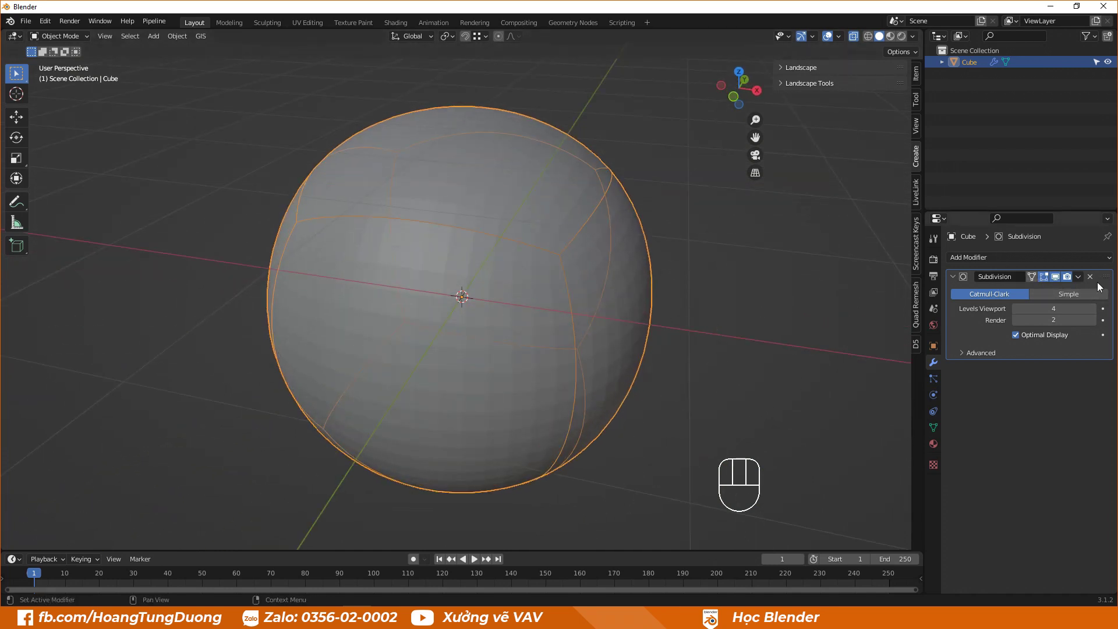
Apply the Subdivision modifier so the cube becomes a dense quad-sphere mesh.
click(1078, 277)
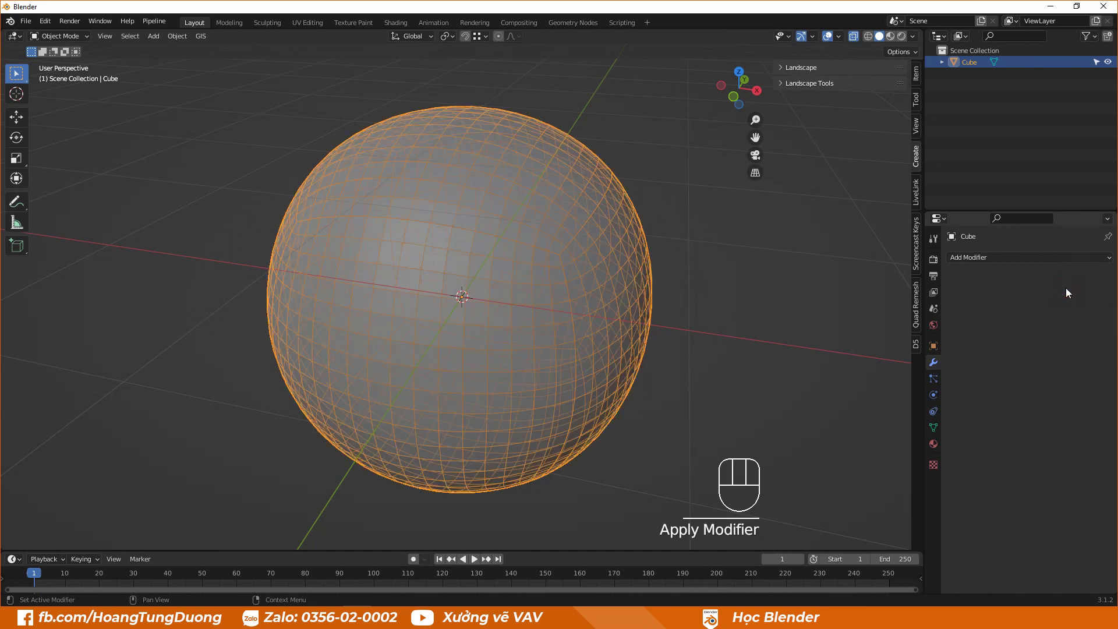
key(ctrl+z)
drag(1085, 276, 770, 302)
click(518, 307)
scroll(up, 3)
scroll(down, 3)
Deselect the quad-sphere and view its baked rounded mesh with no modifiers left.
drag(497, 317, 464, 292)
click(741, 305)
click(591, 294)
middle_click(541, 304)
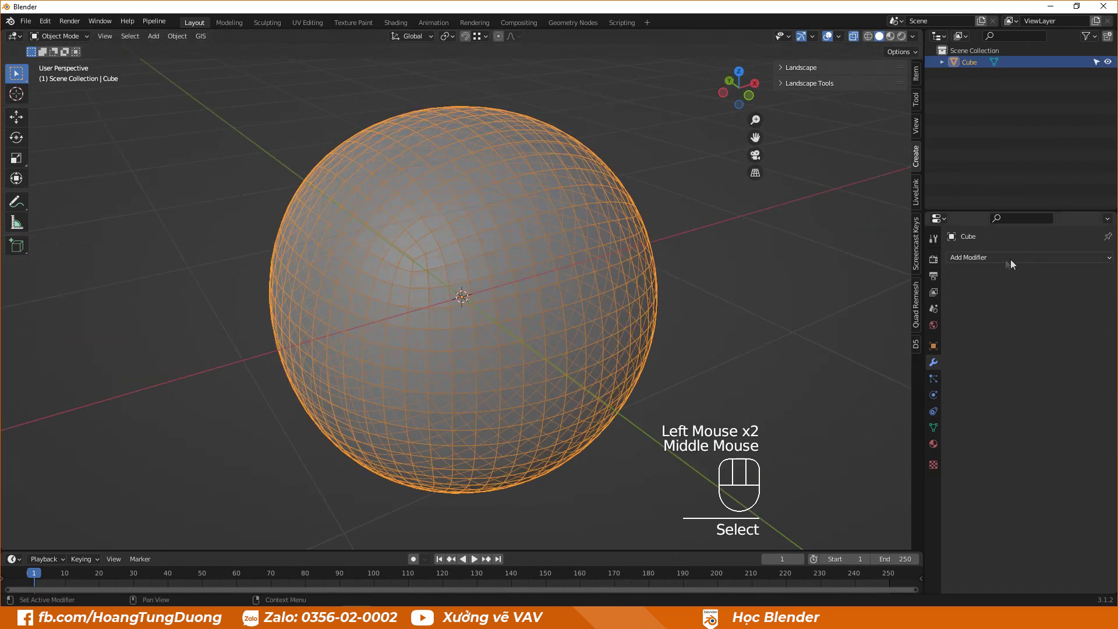
click(729, 267)
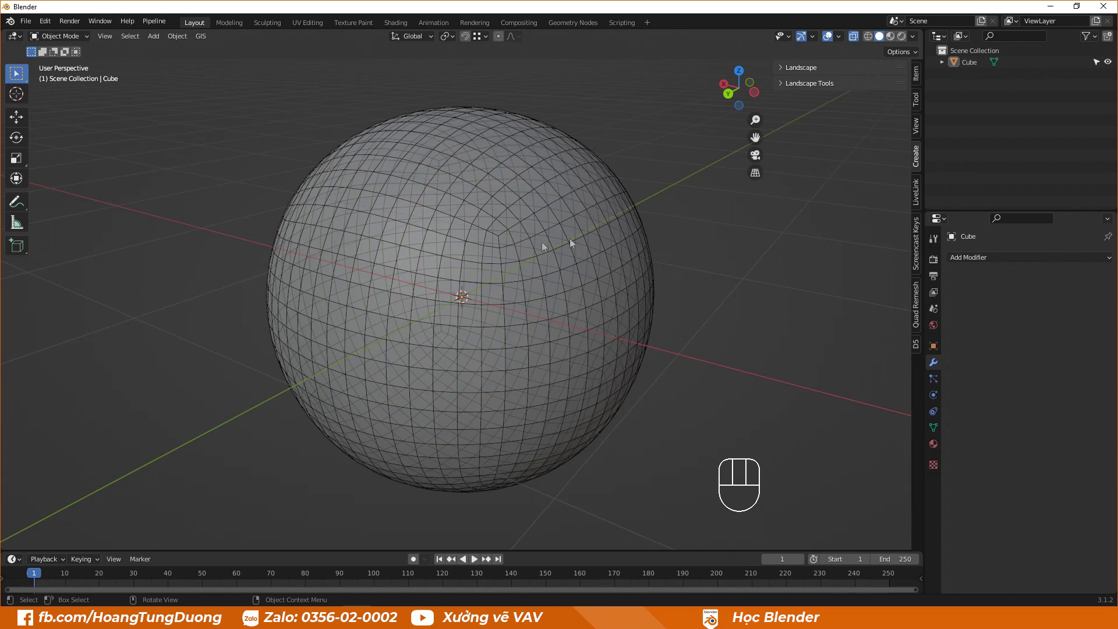